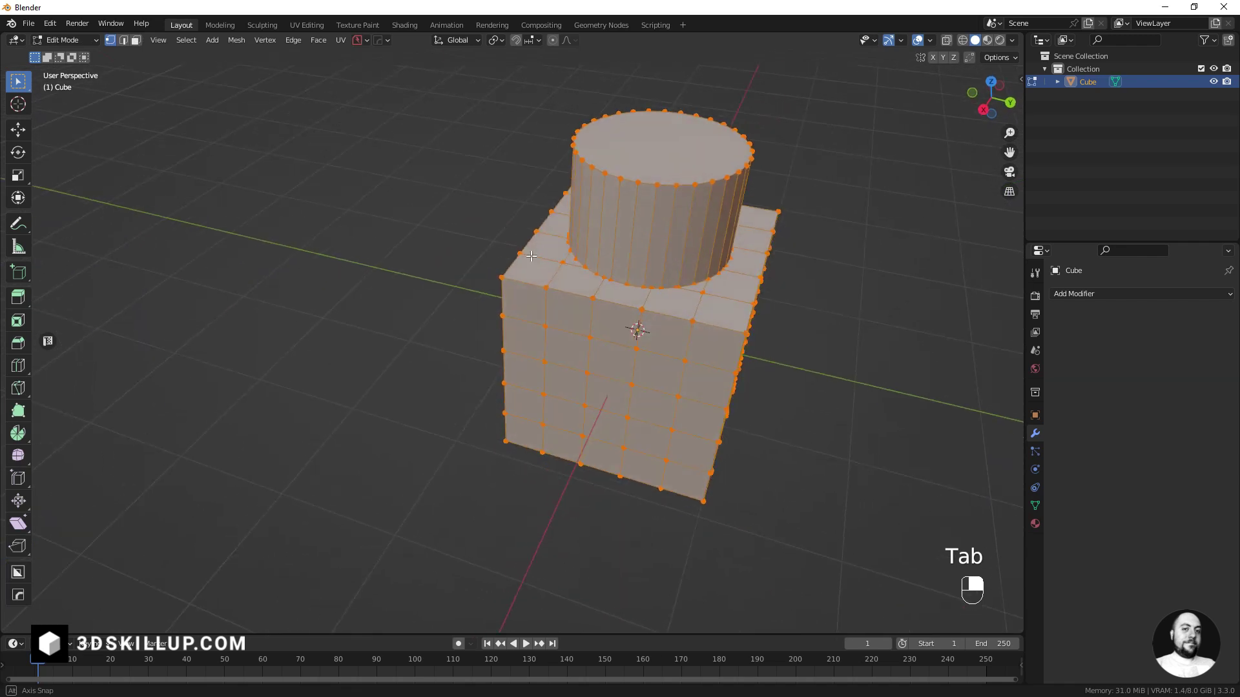
Switch to Object Mode and apply Shade Smooth to the whole cube-and-cylinder object.
{"action": "middle_click", "coordinate": [560, 238]}
{"action": "right_click", "coordinate": [561, 237]}
{"action": "key", "text": "a"}
{"action": "key", "text": "Tab"}
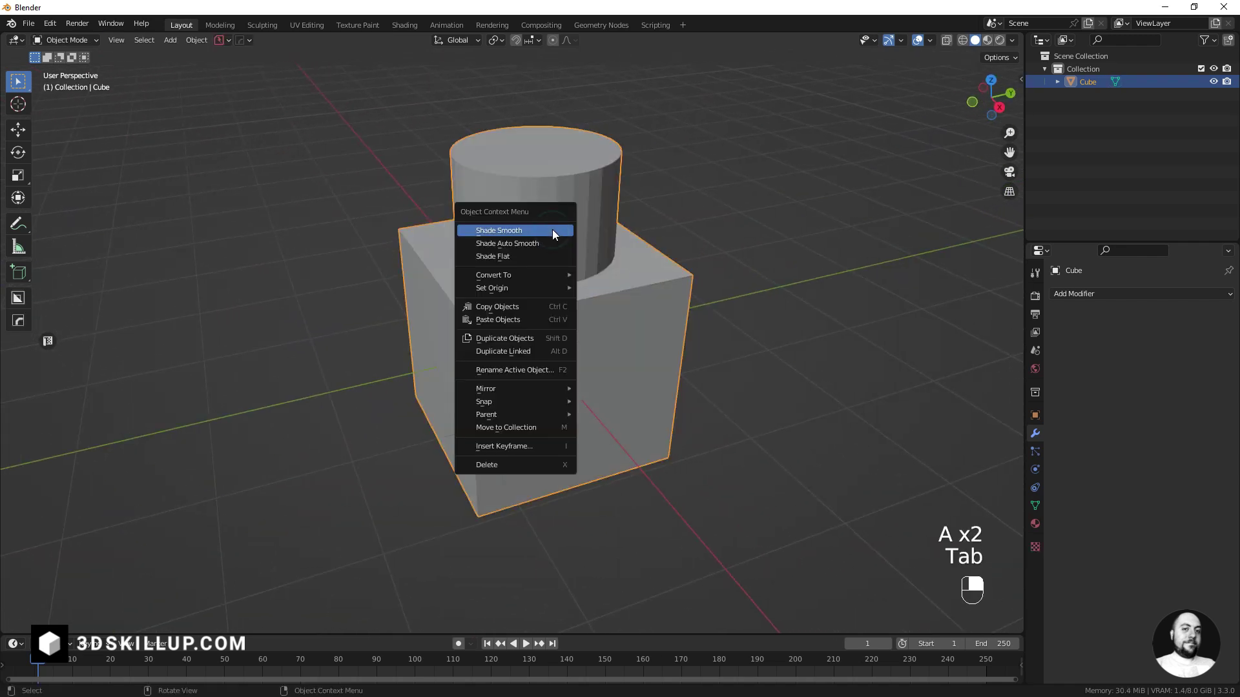
{"action": "left_click_drag", "start_coordinate": [546, 236], "coordinate": [1127, 580]}
Add a Bevel modifier to round the object's edges.
{"action": "left_click", "coordinate": [1128, 579]}
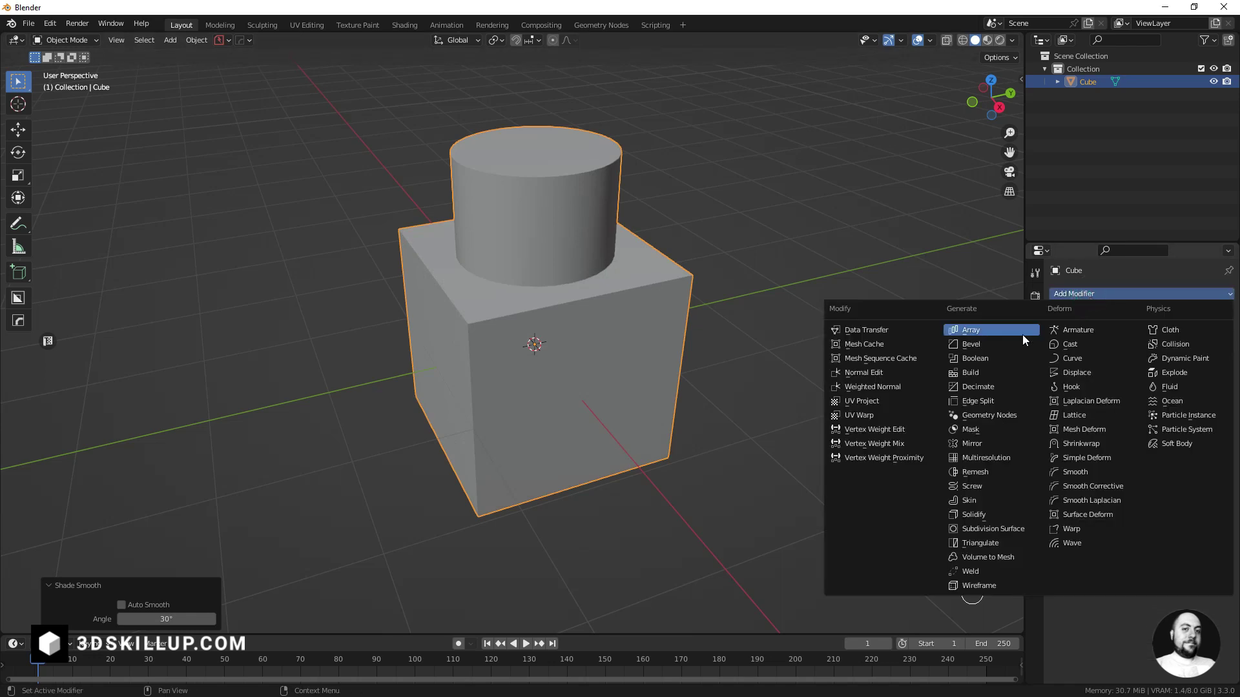
{"action": "left_click_drag", "start_coordinate": [994, 348], "coordinate": [1127, 531]}
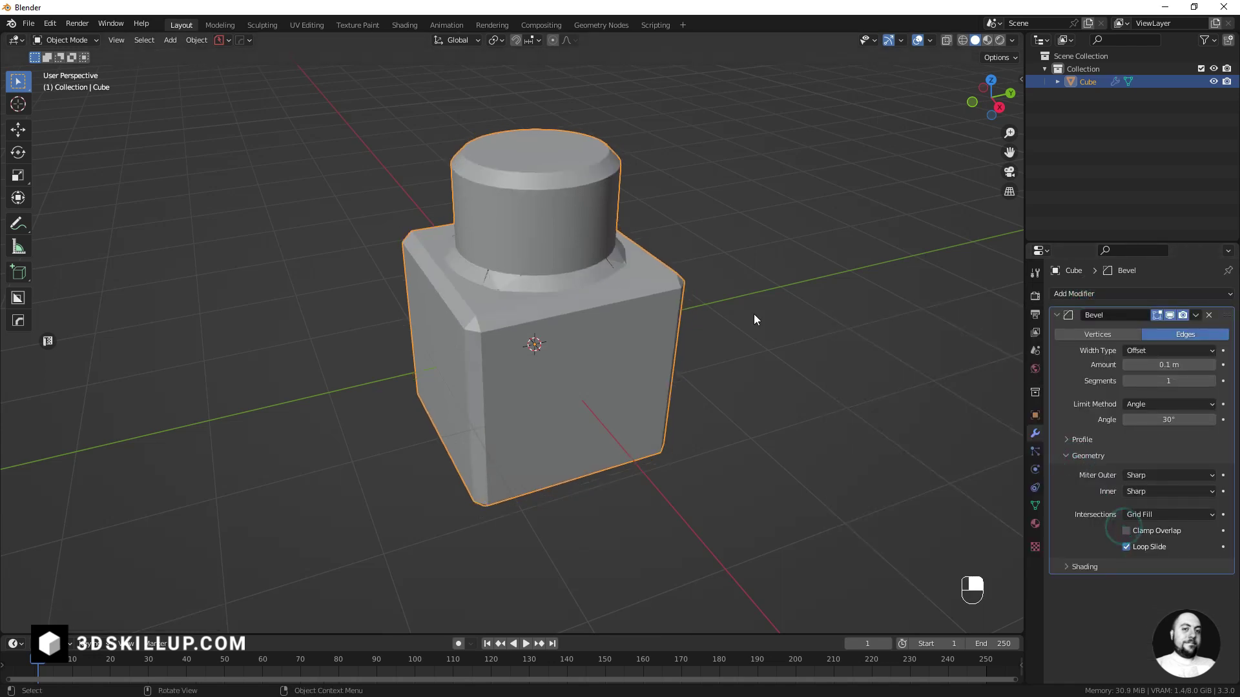
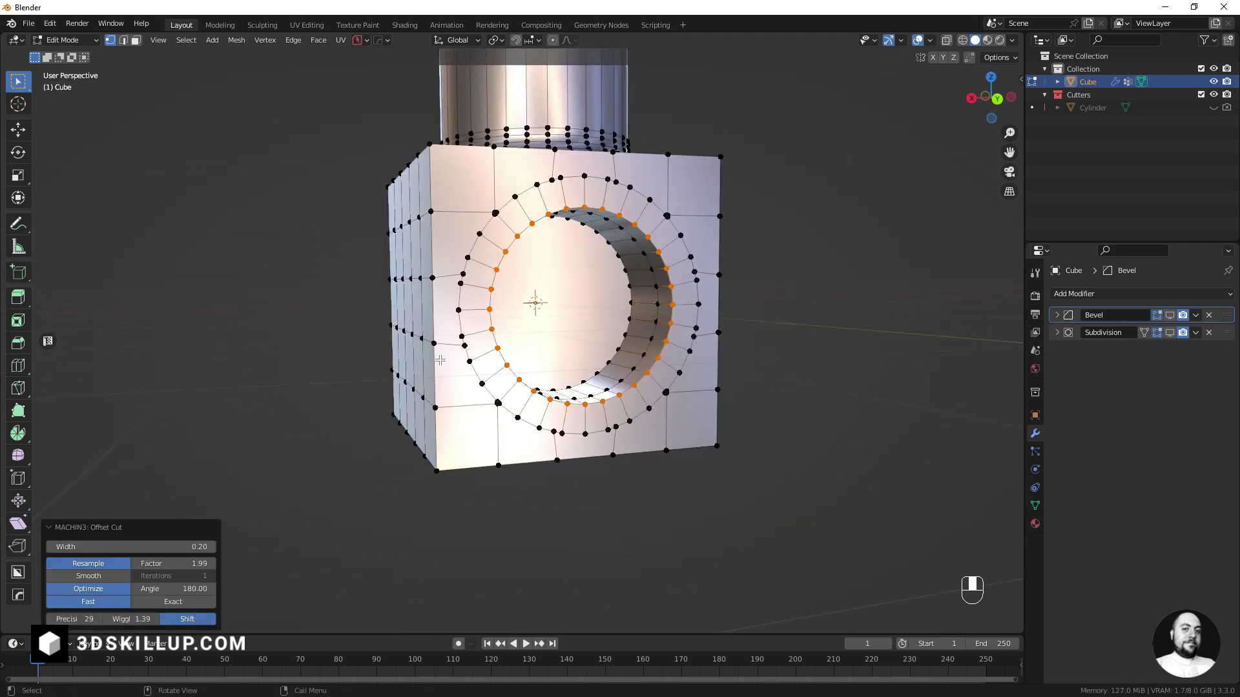
Face a plain side of the cube in Edit Mode with face selection active.
{"action": "key", "text": "ctrl+z"}
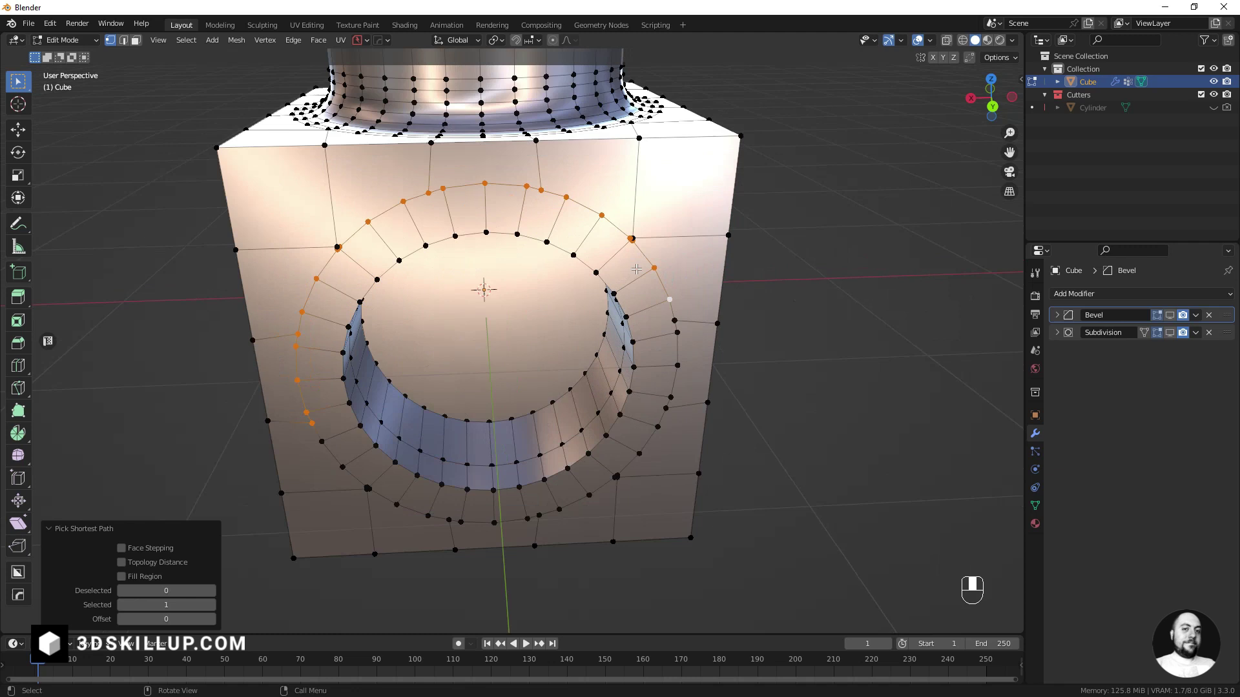
{"action": "key", "text": "Tab"}
{"action": "key", "text": "ctrl+b"}
{"action": "key", "text": "Tab"}
{"action": "key", "text": "Tab"}
{"action": "key", "text": "Tab"}
{"action": "key", "text": "Tab"}
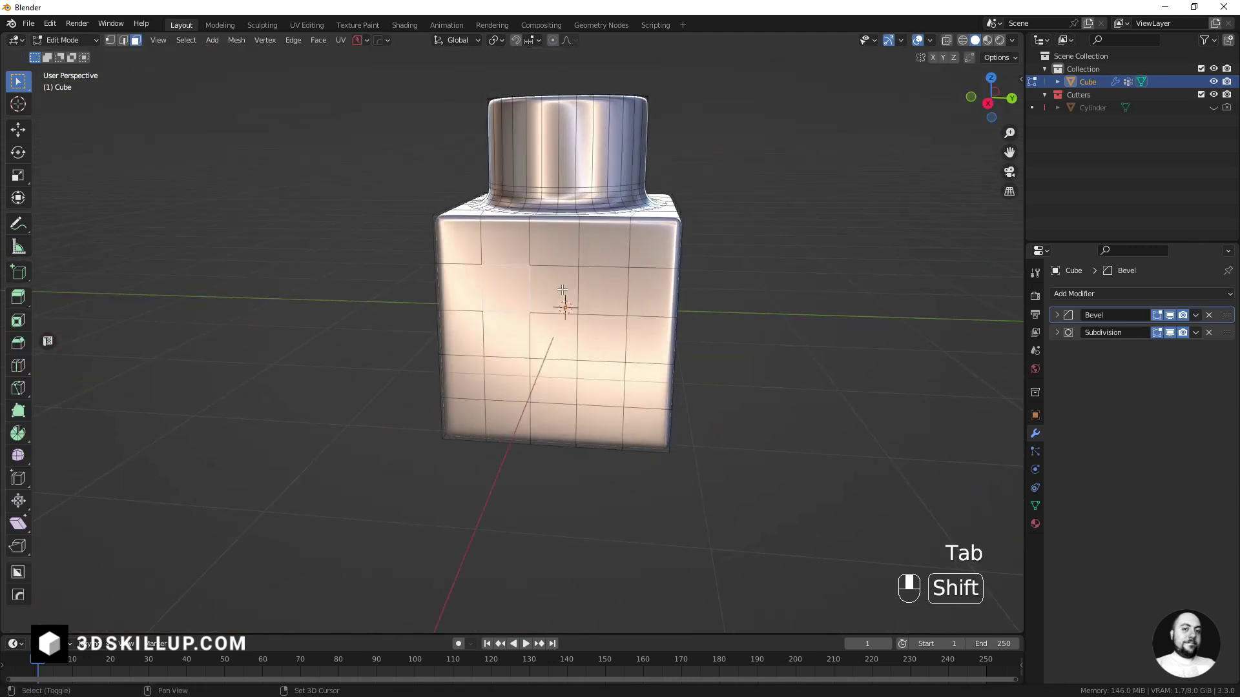
Select a circular patch of faces and extrude it outward into a short round boss.
{"action": "left_click_drag", "start_coordinate": [592, 330], "coordinate": [554, 388]}
{"action": "left_click_drag", "start_coordinate": [553, 388], "coordinate": [560, 345]}
{"action": "left_click_drag", "start_coordinate": [559, 344], "coordinate": [500, 356]}
{"action": "left_click_drag", "start_coordinate": [500, 355], "coordinate": [525, 321]}
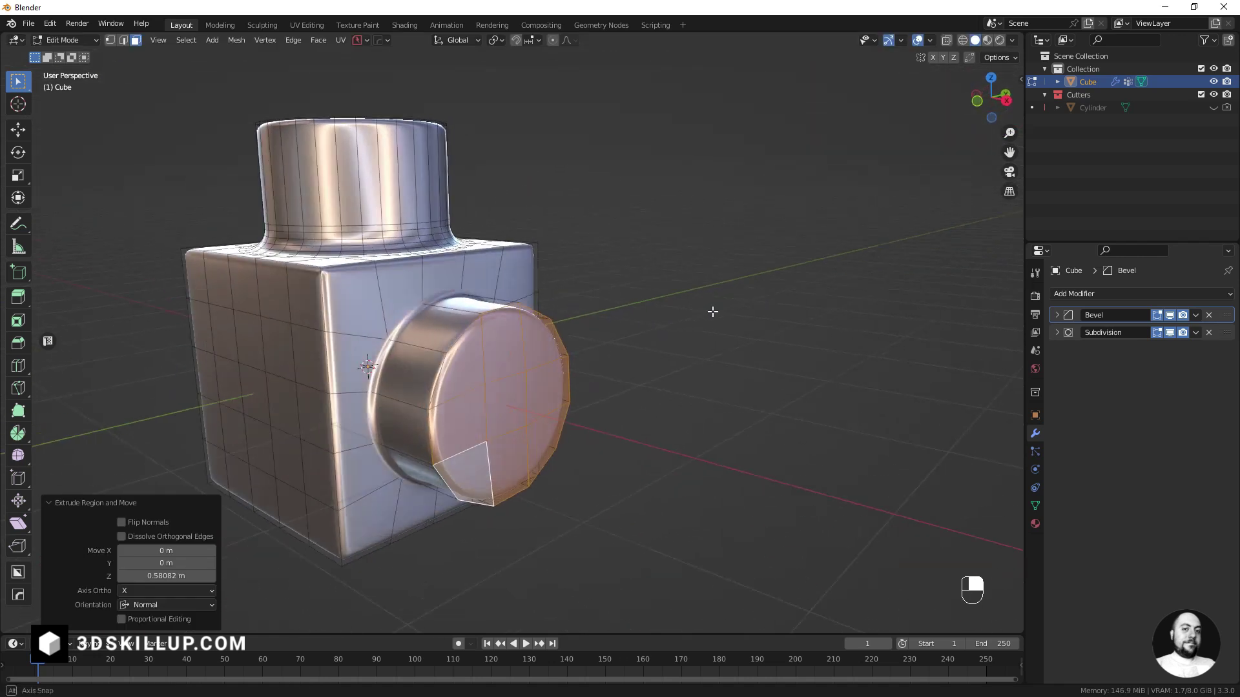
With X-ray on, bevel the boss's base edge loop and return to Object Mode to check it.
{"action": "key", "text": "Tab"}
{"action": "key", "text": "Tab"}
{"action": "key", "text": "shift+z"}
{"action": "key", "text": "Tab"}
{"action": "key", "text": "shift+z"}
{"action": "key", "text": "Tab"}
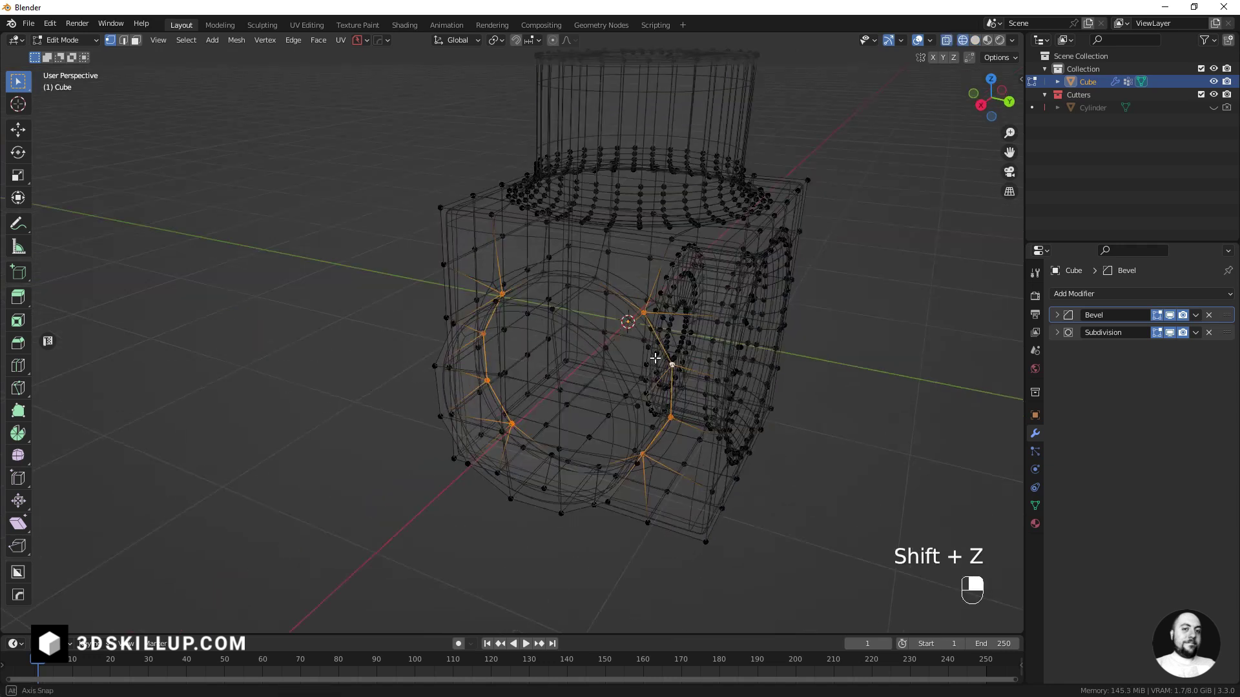
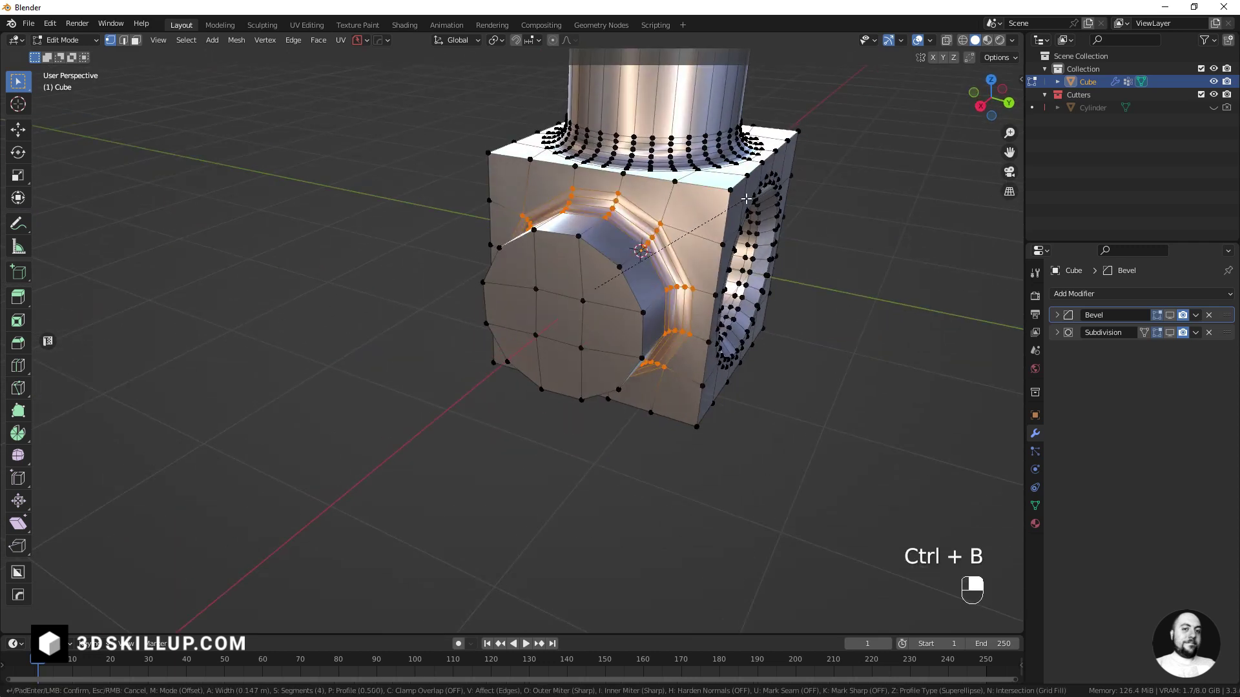
{"action": "key", "text": "Tab"}
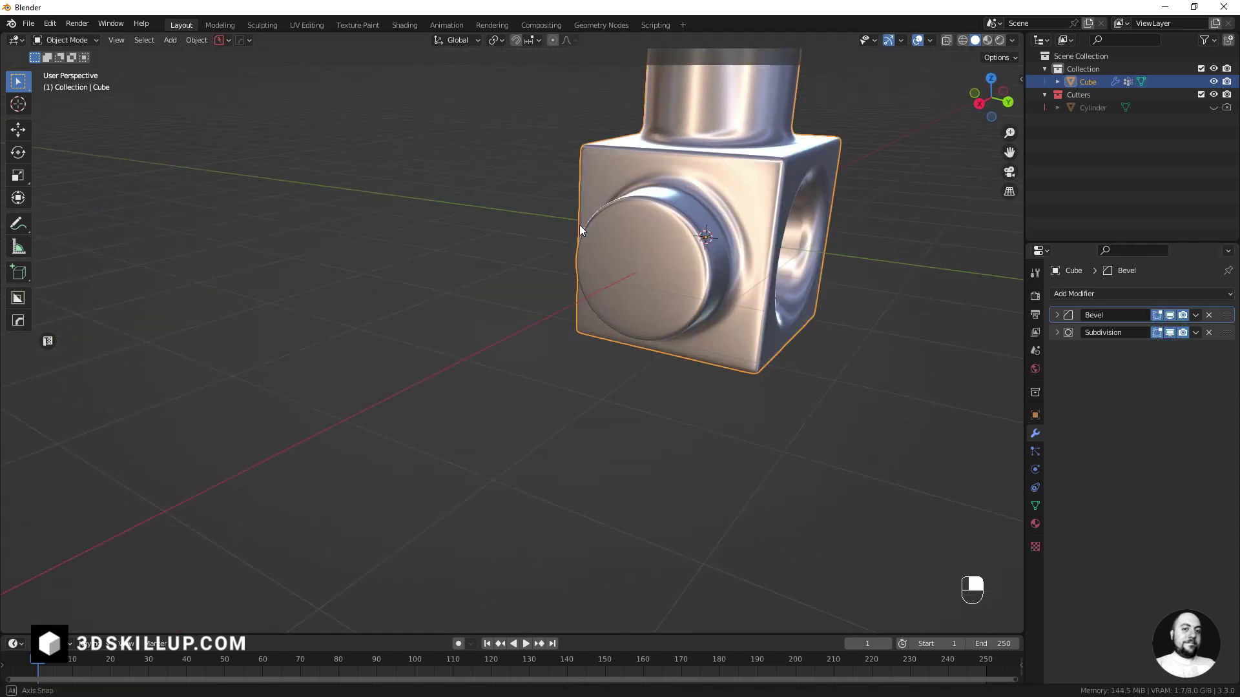